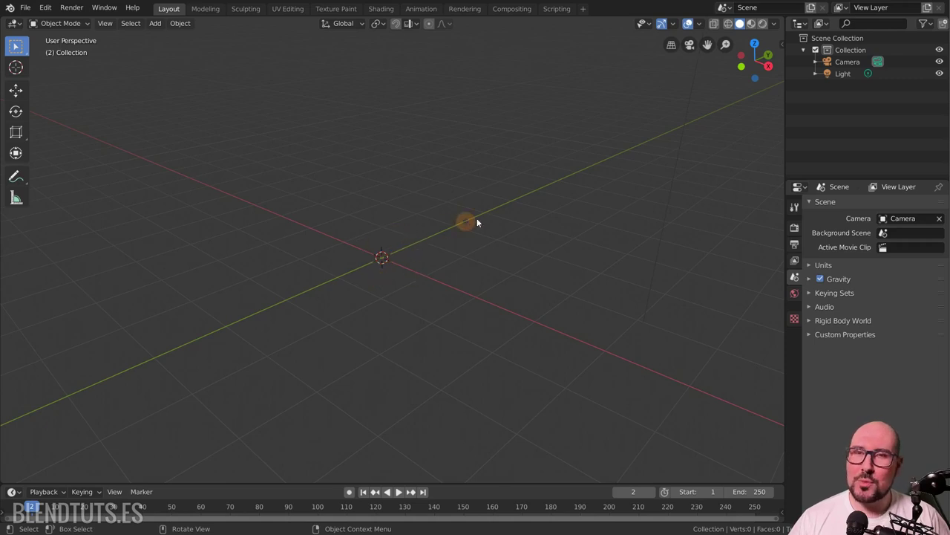
Add a plane at the origin and show the 3D cursor's location in the sidebar View panel.
key(shift+a)
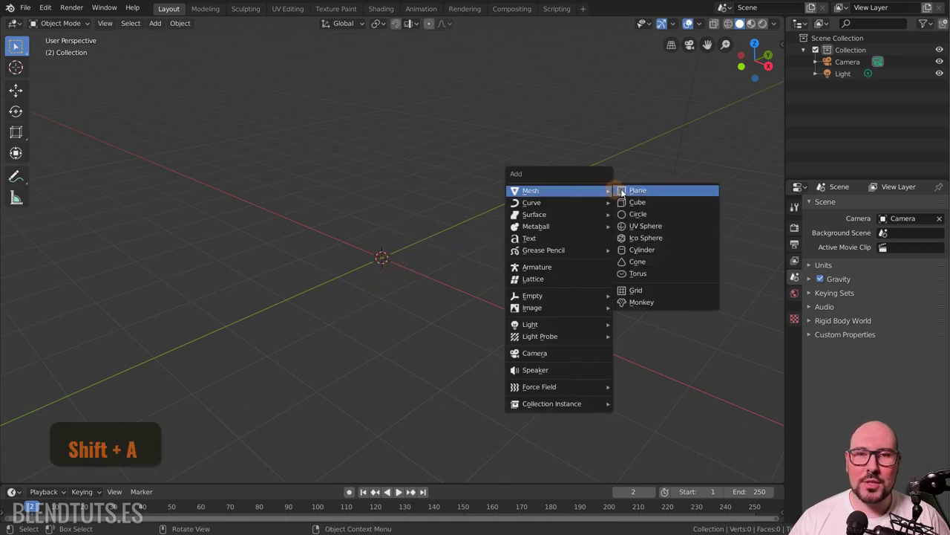
click(655, 191)
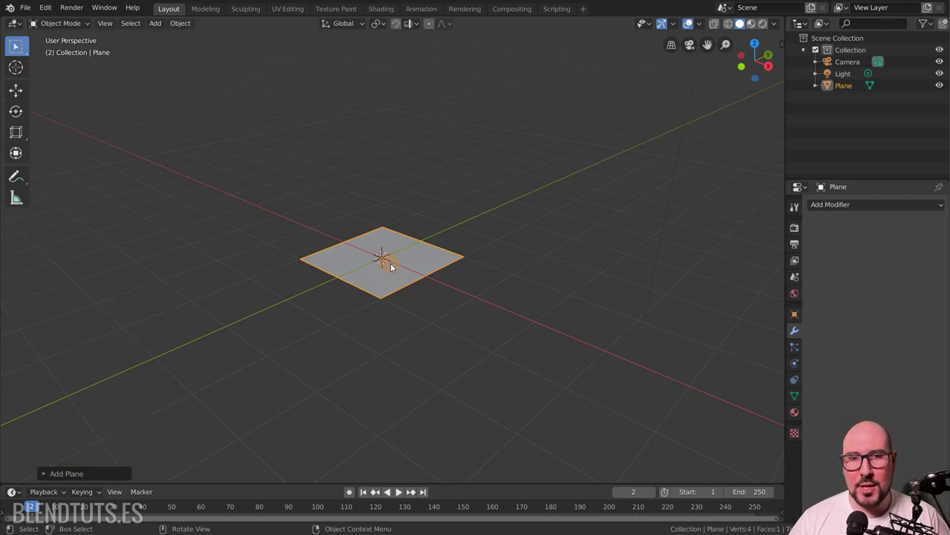
key(Left)
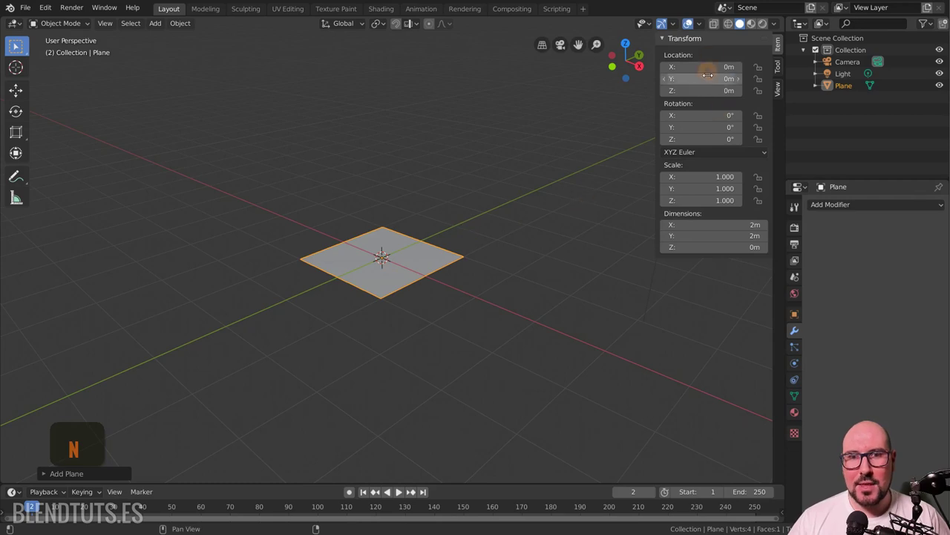
key(n)
click(782, 71)
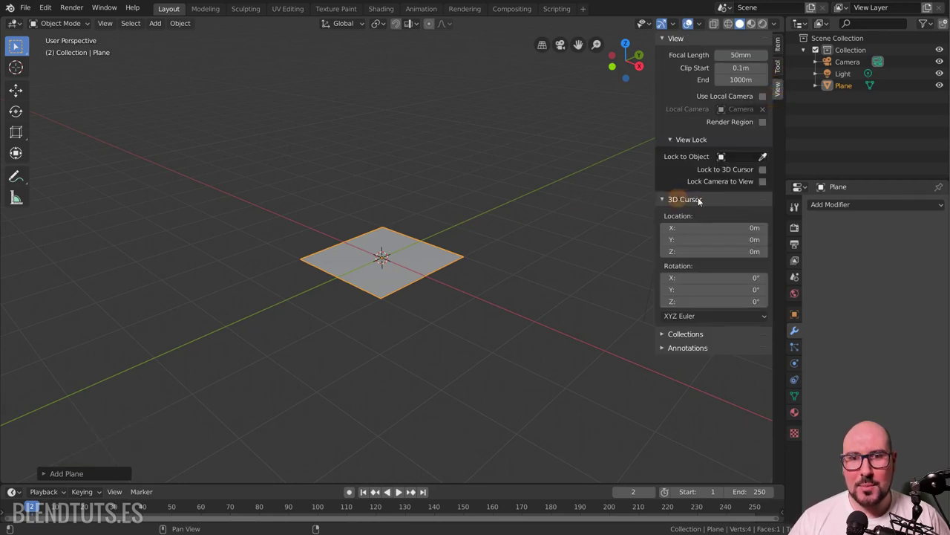
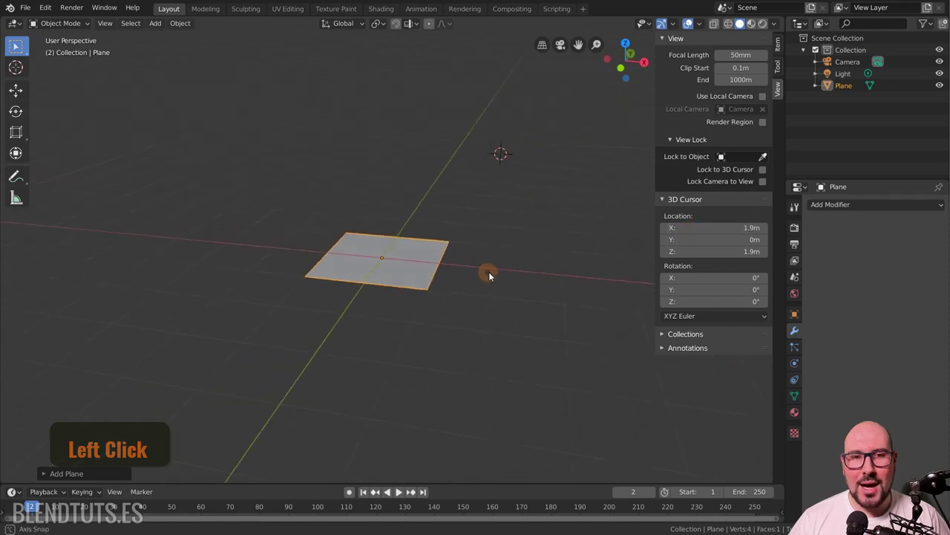
Add a cube at the raised 3D cursor, then select the plane beside it.
key(shift+a)
click(553, 288)
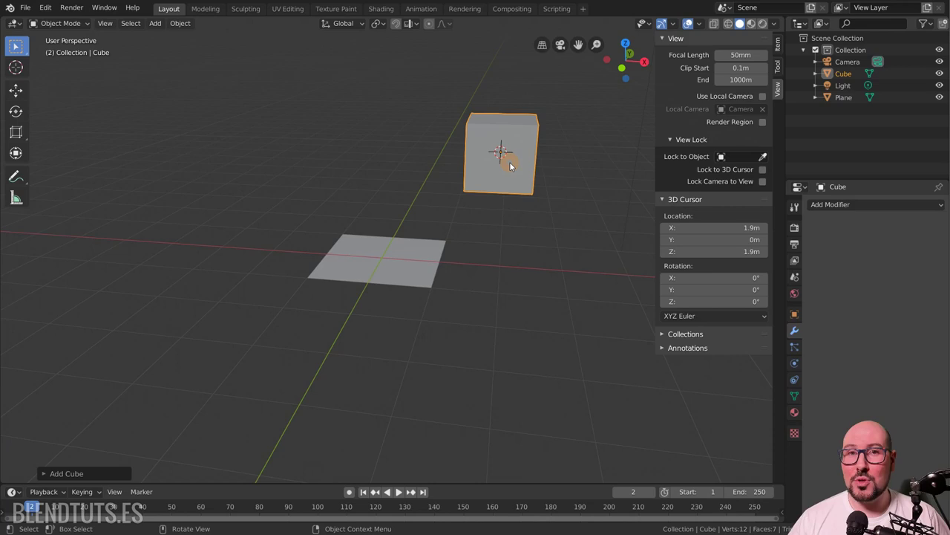
click(414, 251)
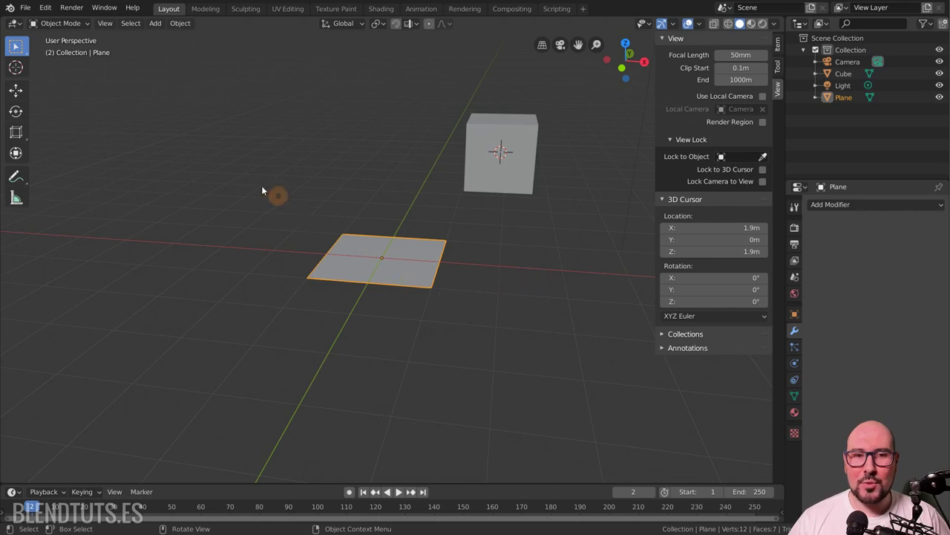
click(253, 183)
Snap the plane onto the 3D cursor, then move the cube off to the left.
key(shift+s)
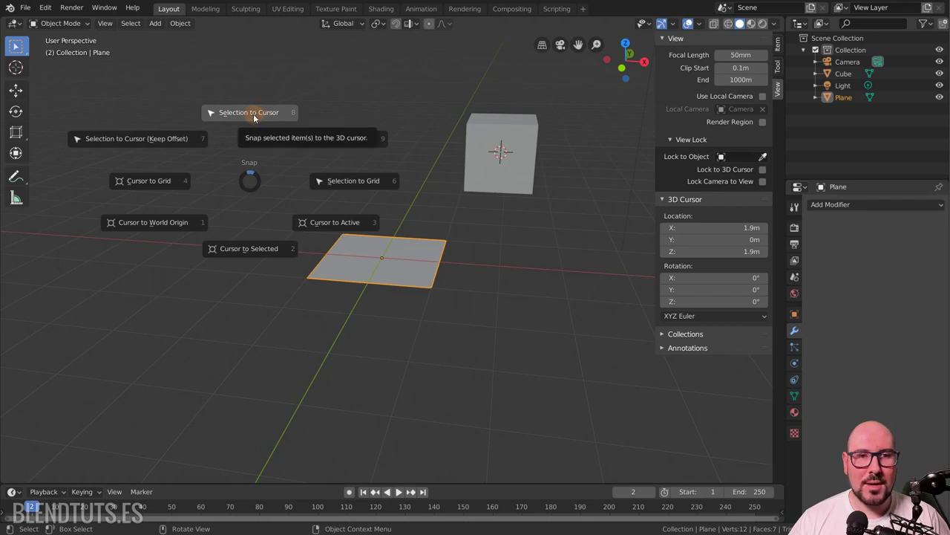
click(257, 119)
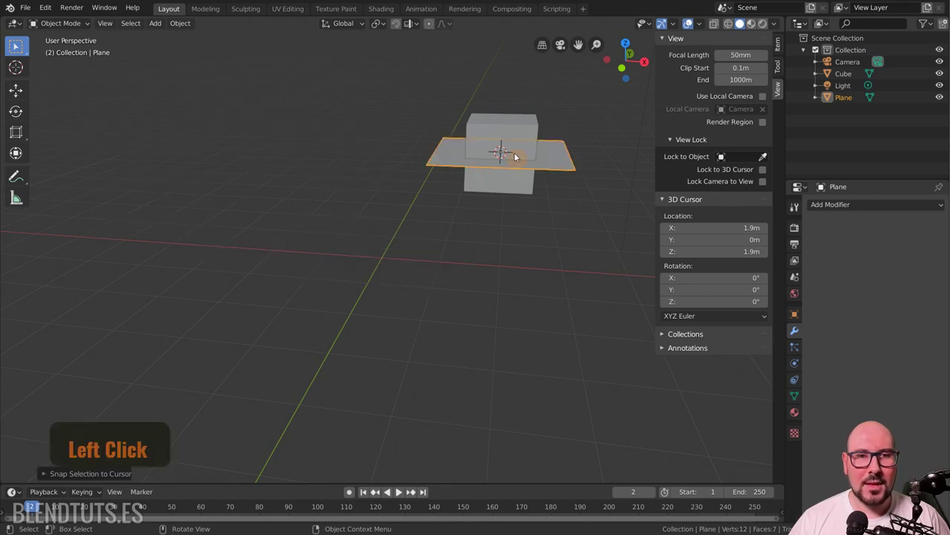
click(483, 132)
key(g)
click(277, 176)
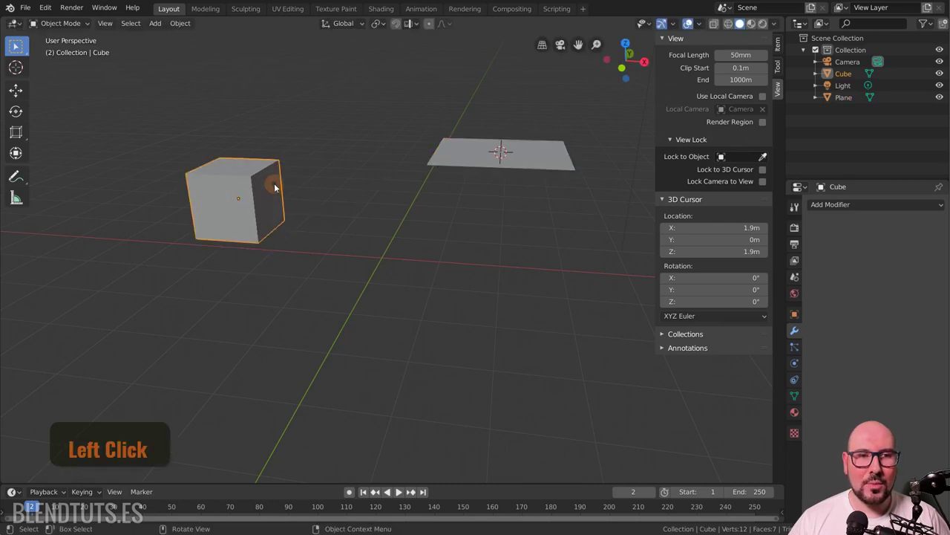
Snap the cursor to the cube, snap the plane to it, then move the plane right of the cube.
key(shift+s)
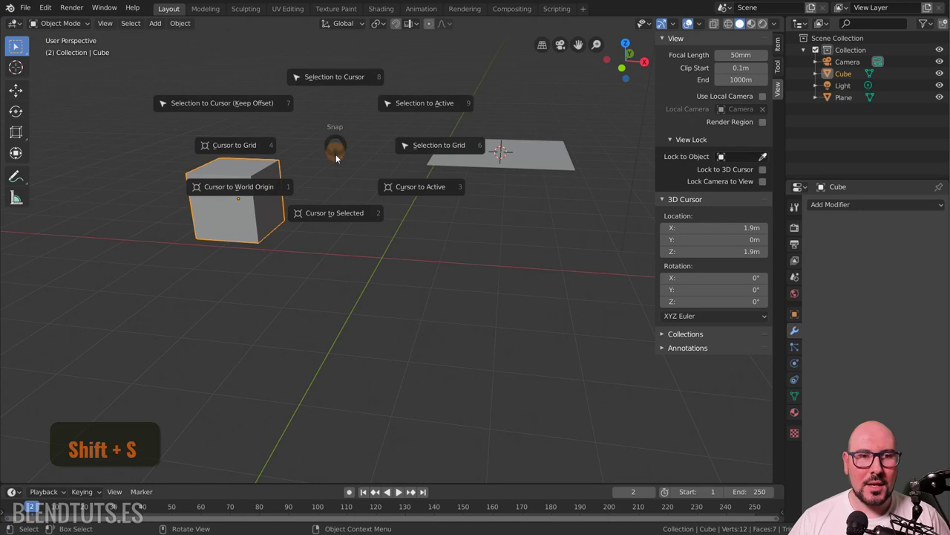
click(345, 219)
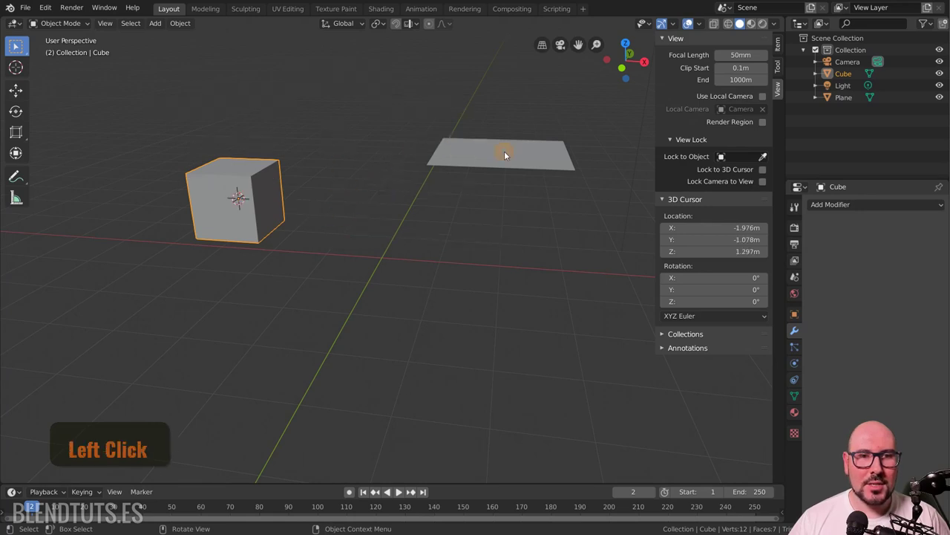
key(shift+s)
click(513, 90)
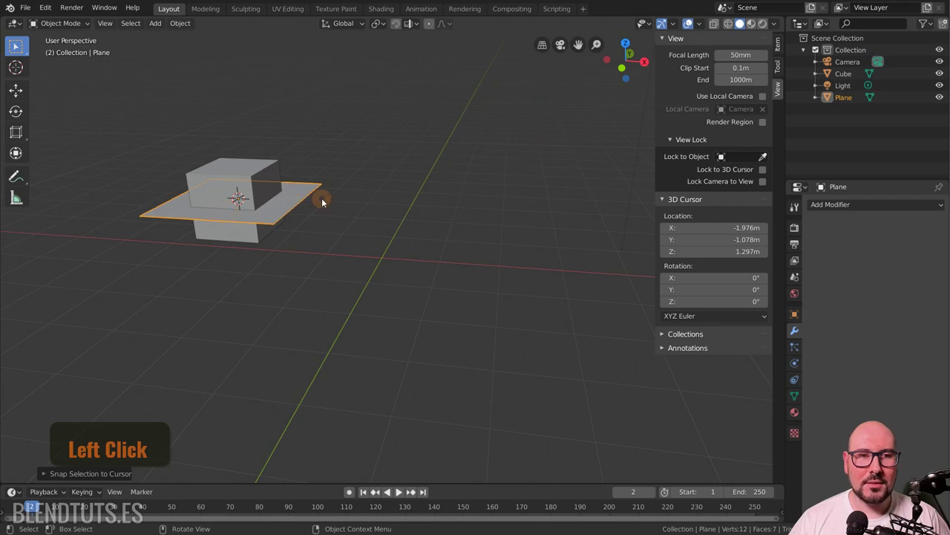
click(319, 195)
key(g)
click(552, 199)
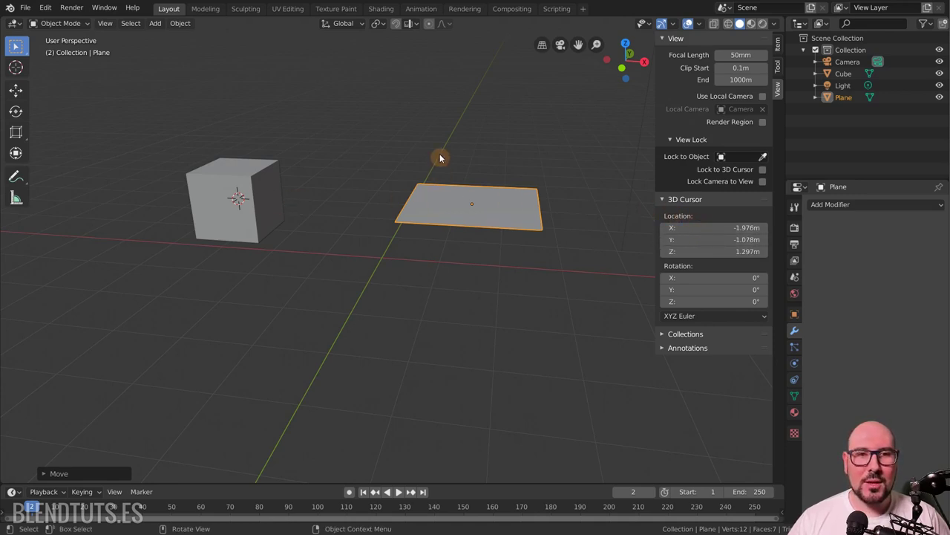
Place the 3D cursor on top of the cube and snap the plane onto it.
right_click(423, 136)
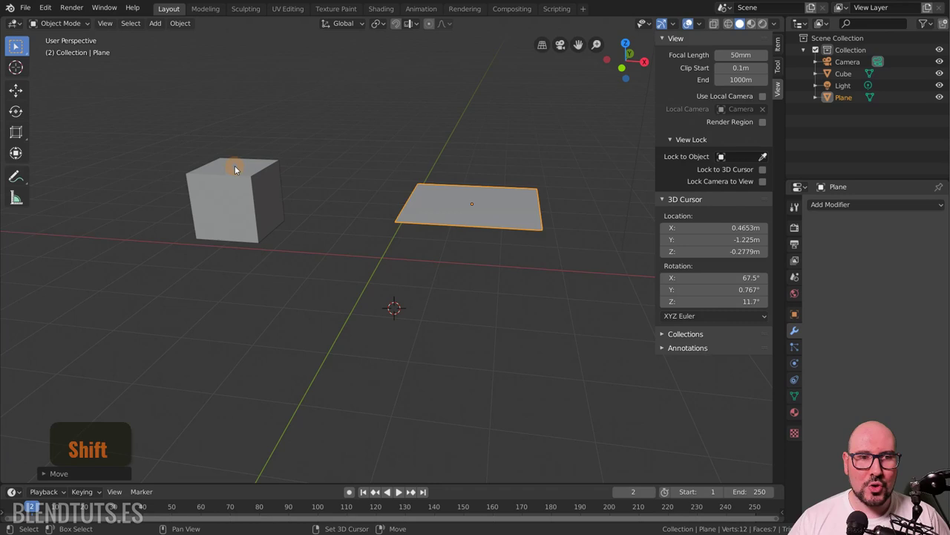
right_click(239, 170)
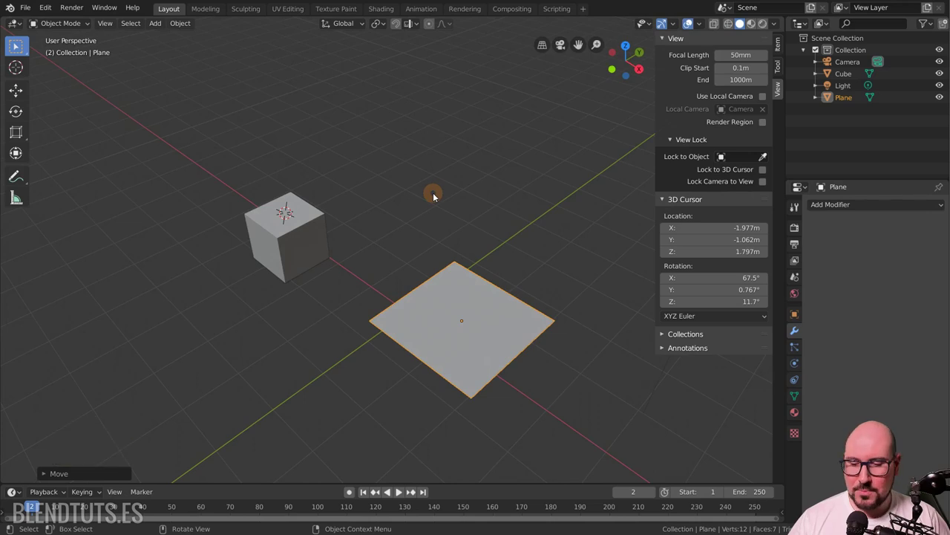
key(shift+s)
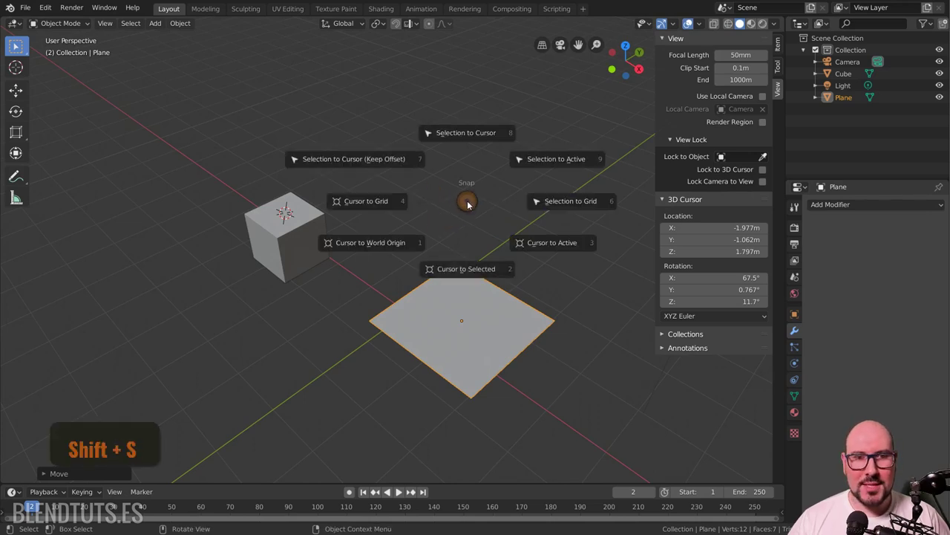
key(shift+s)
click(469, 140)
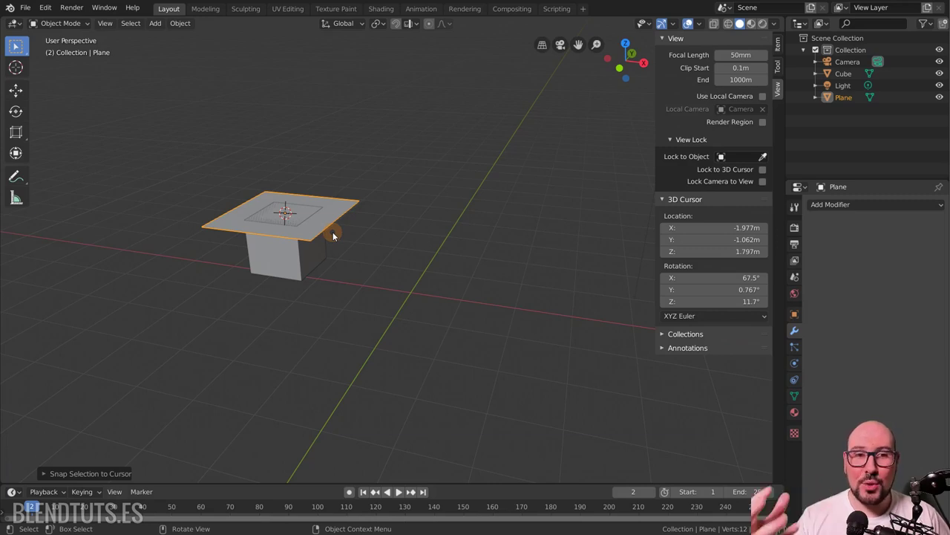
Select the cube with the plane and move both together away from the cursor.
click(306, 262)
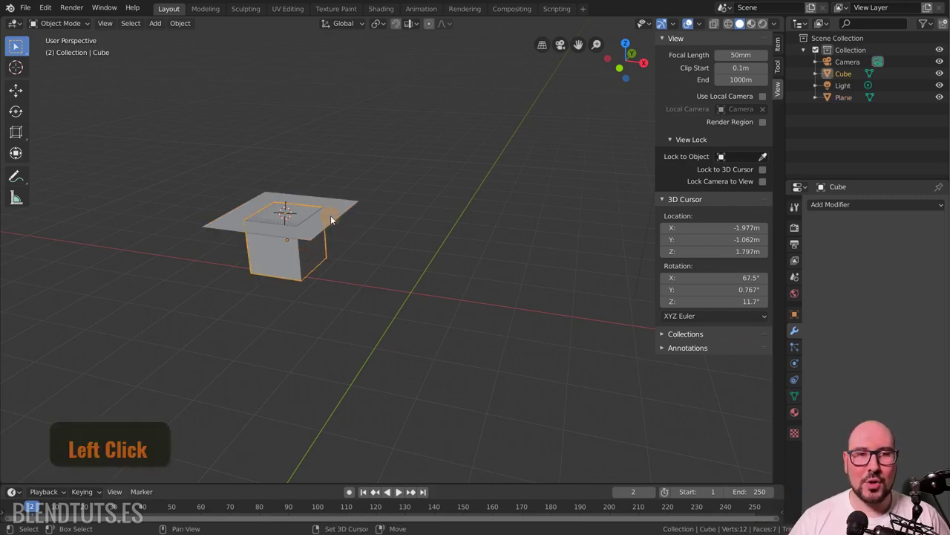
key(g)
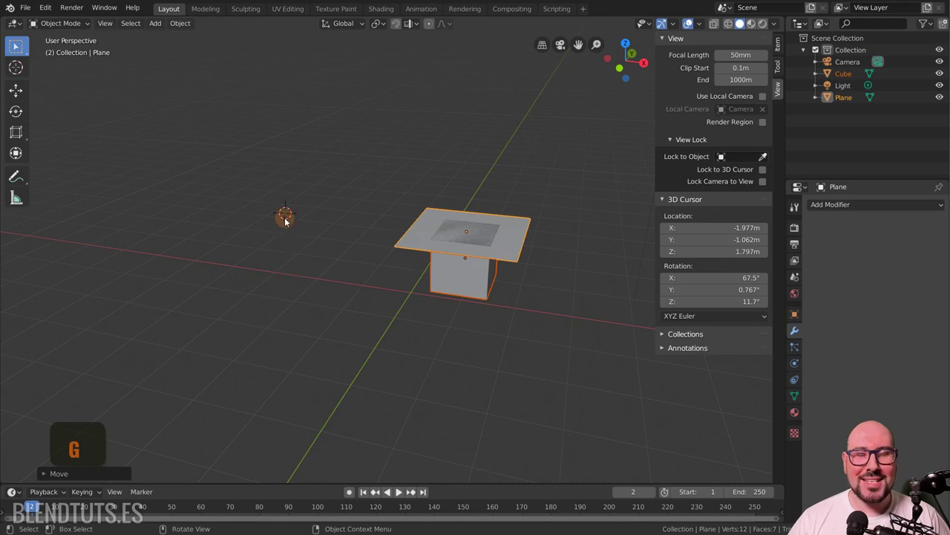
key(g)
click(382, 28)
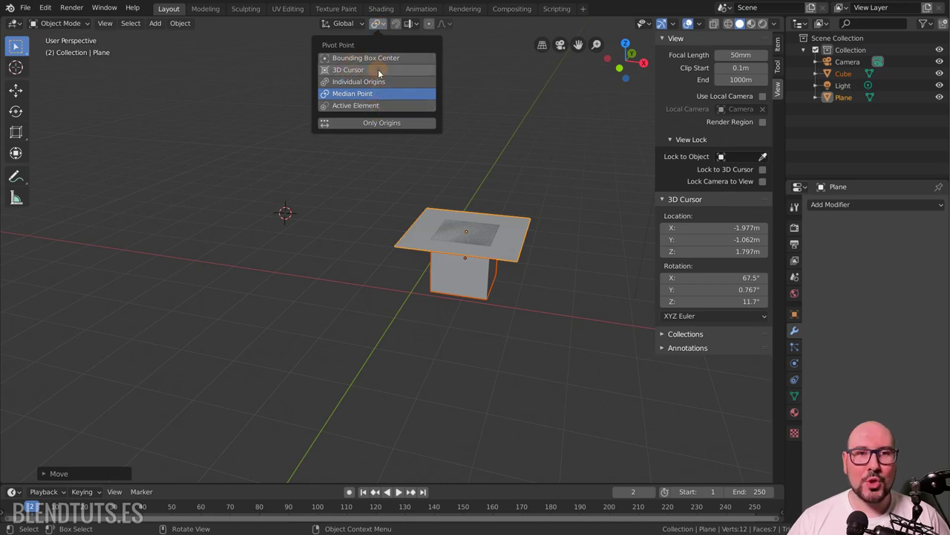
click(381, 74)
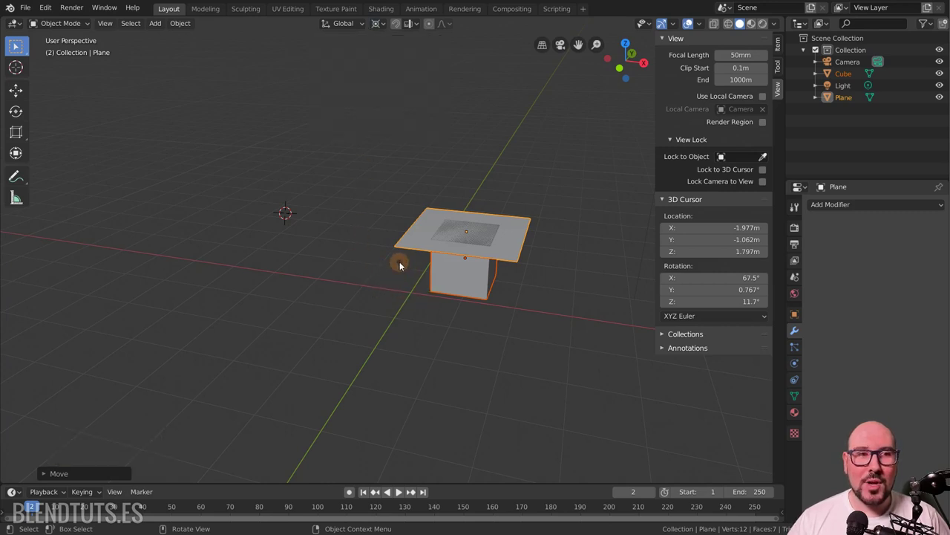
click(23, 93)
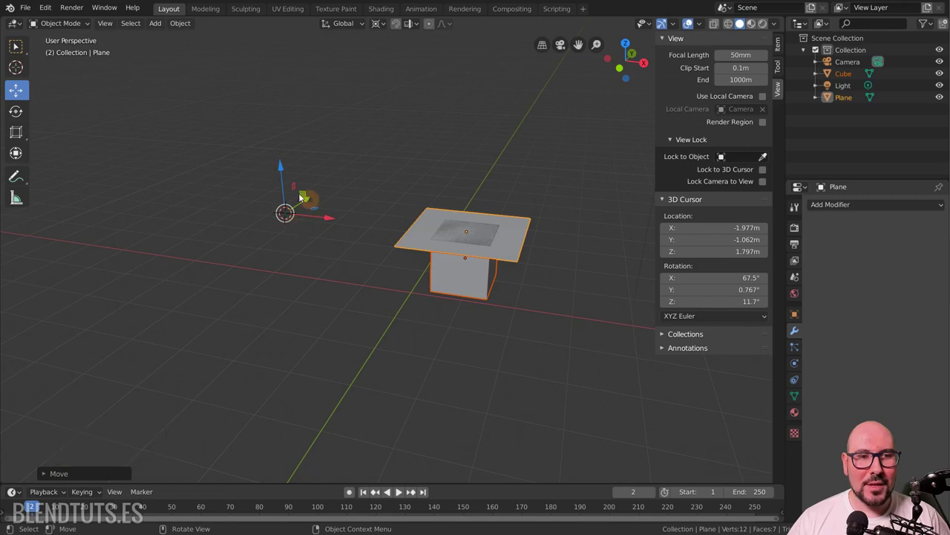
click(25, 115)
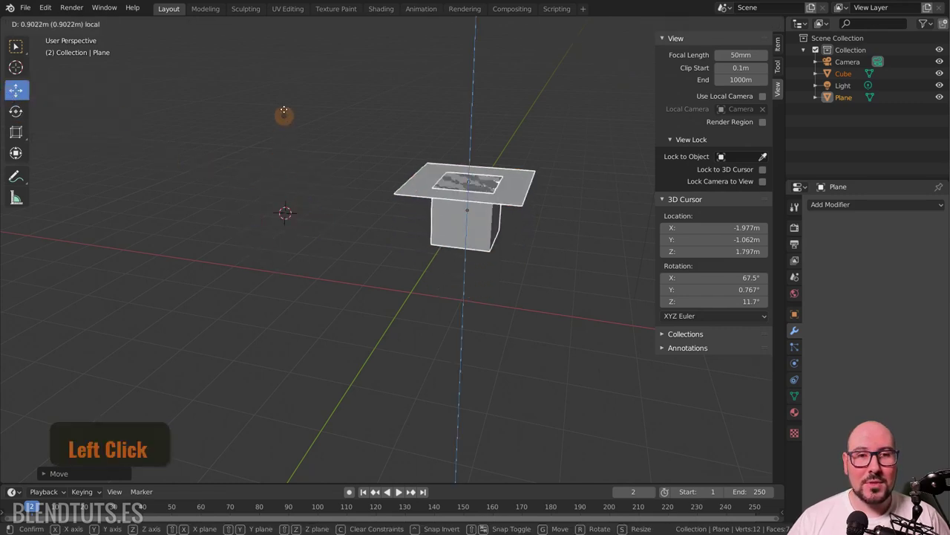
right_click(286, 153)
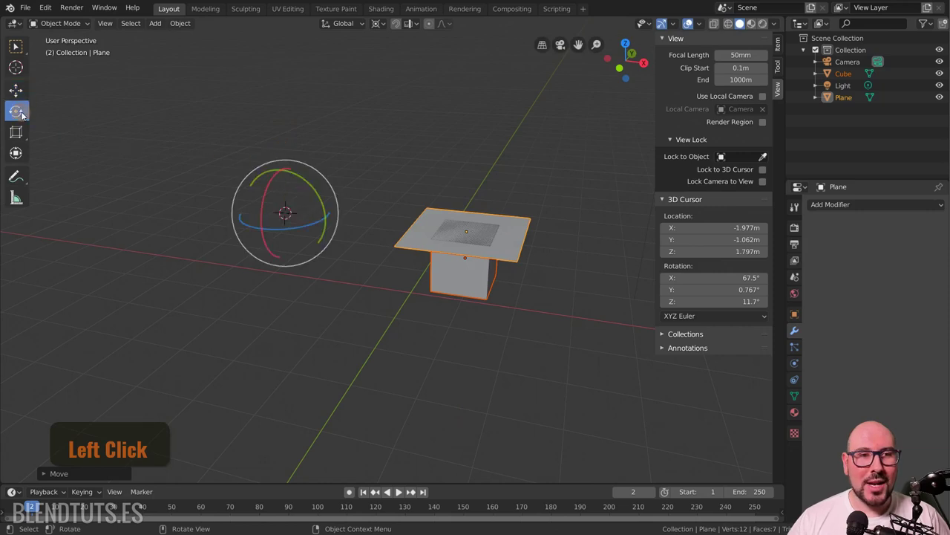
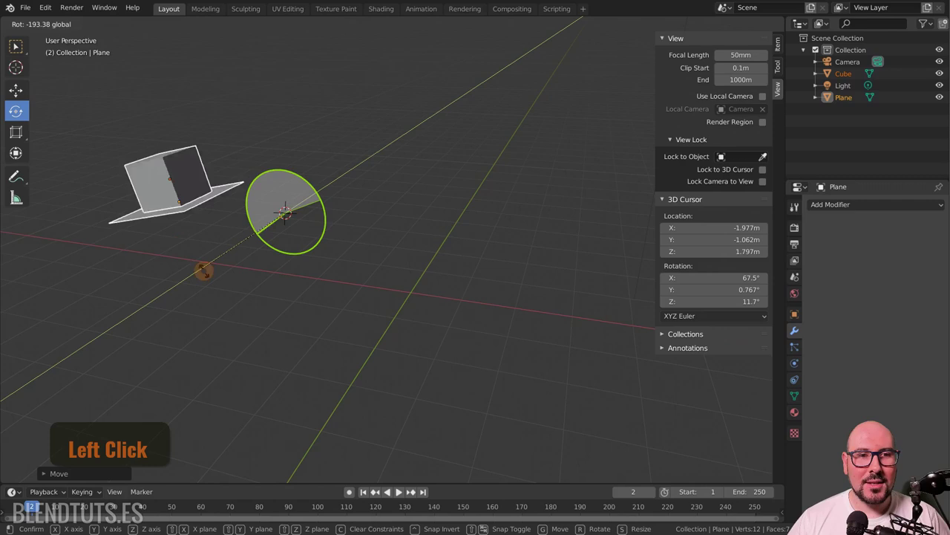
right_click(347, 178)
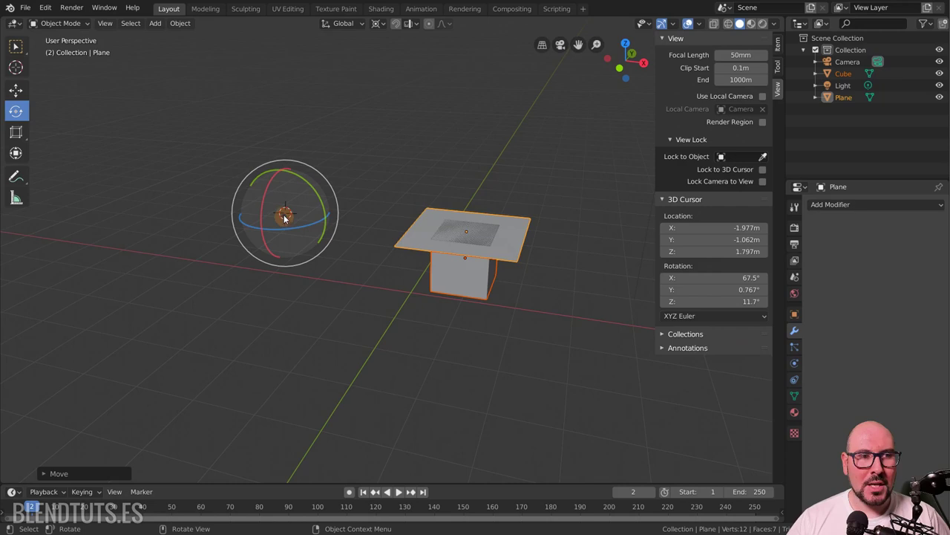
click(25, 135)
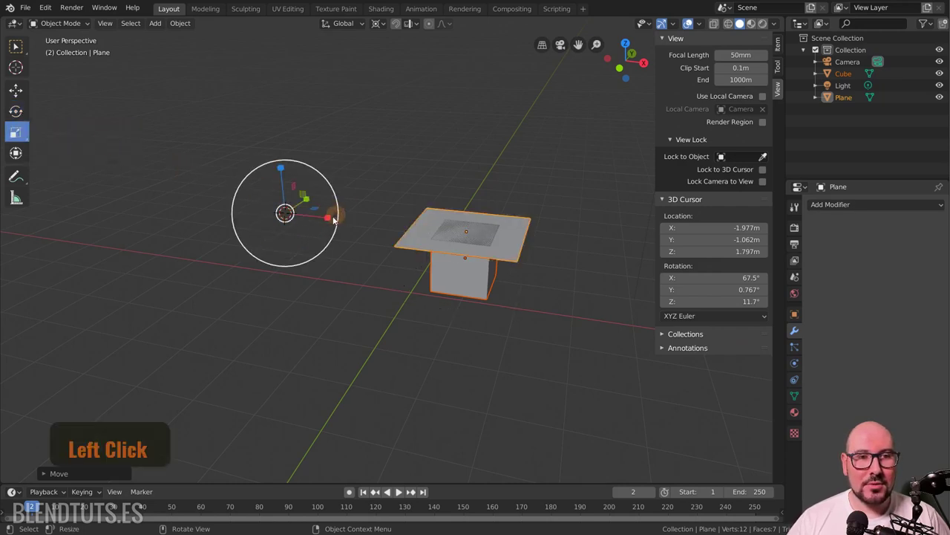
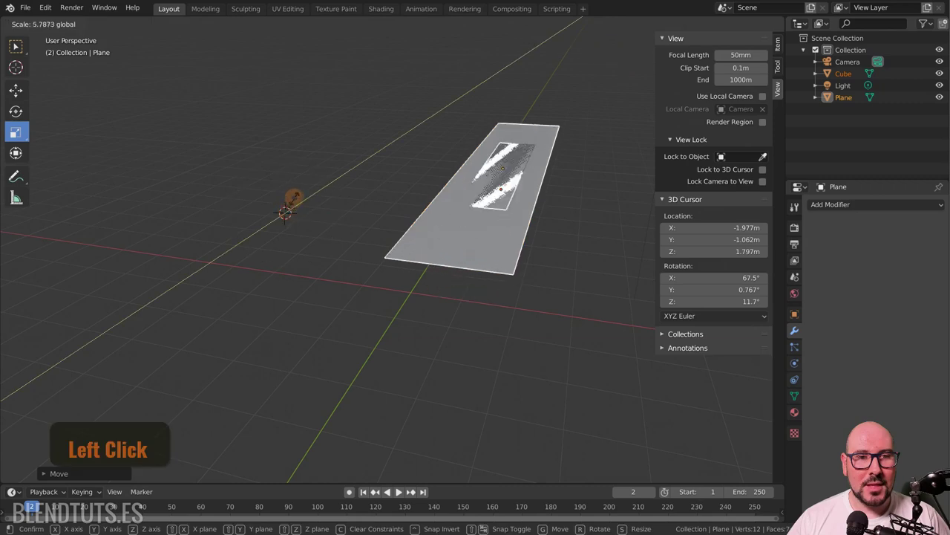
right_click(298, 202)
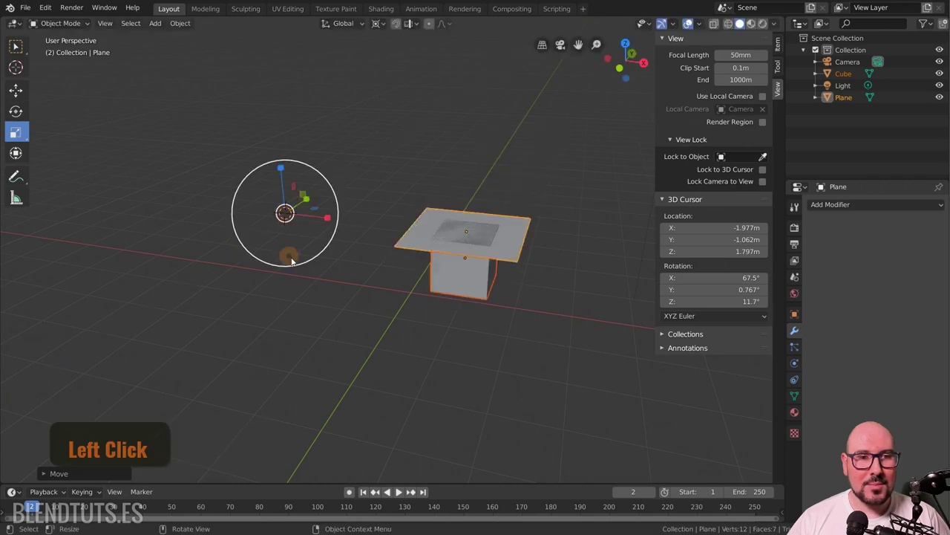
right_click(286, 254)
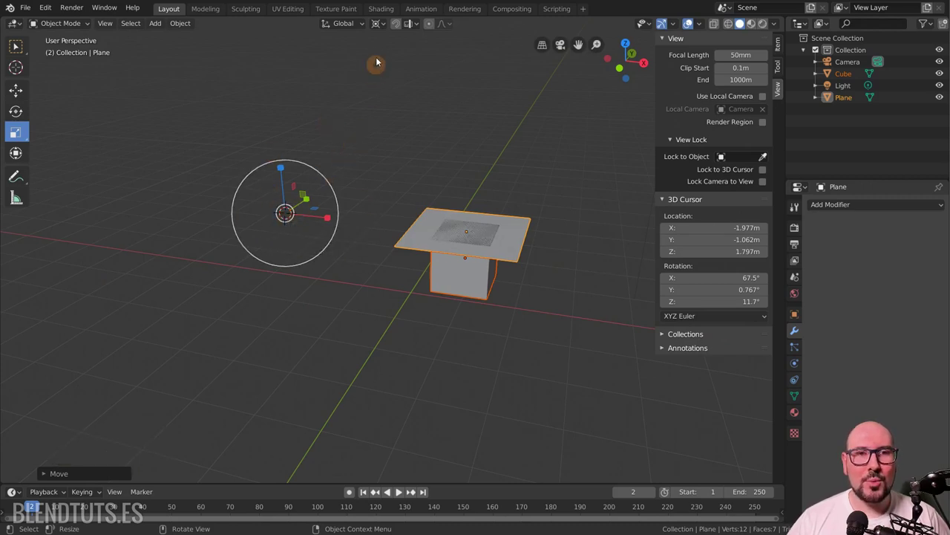
Duplicate the cubes to make three and set the pivot point to Median Point.
click(382, 29)
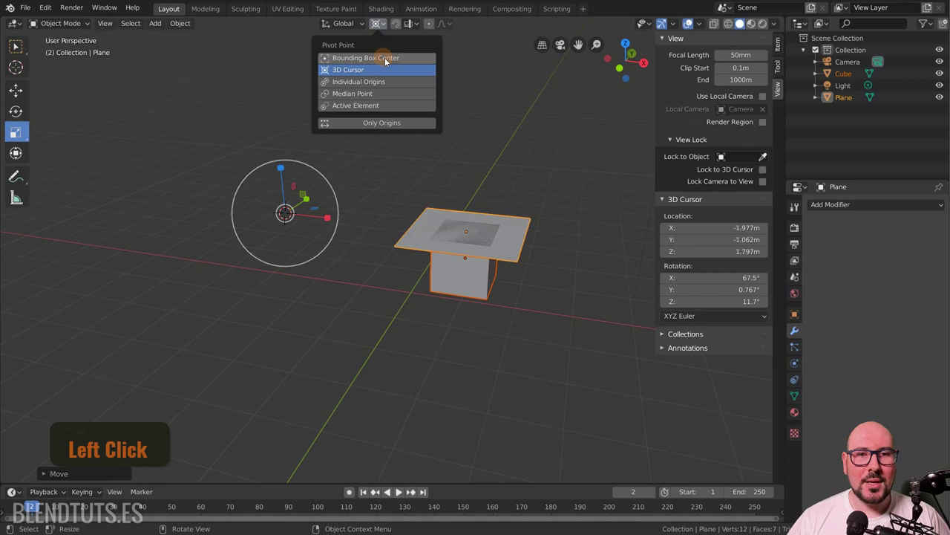
click(535, 236)
key(Left)
key(g)
click(484, 251)
key(shift+d)
click(388, 22)
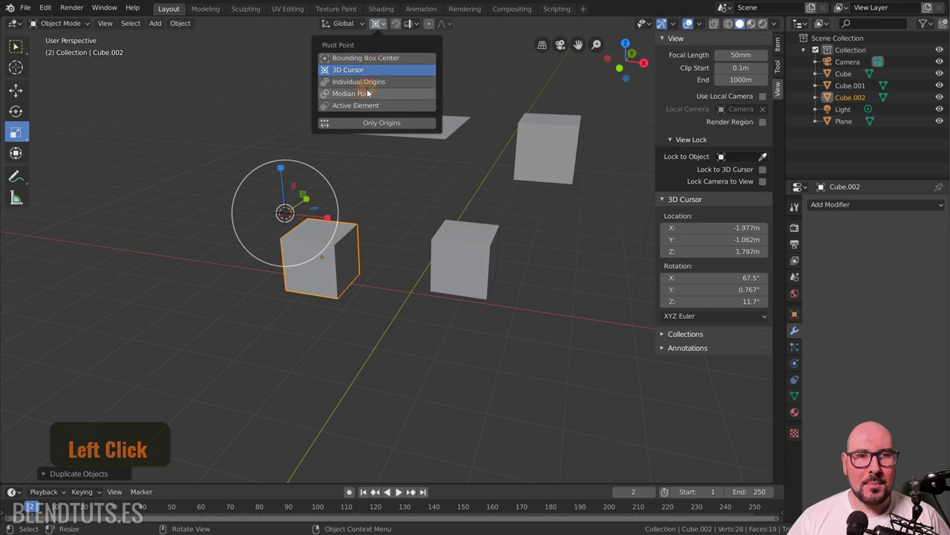
click(370, 98)
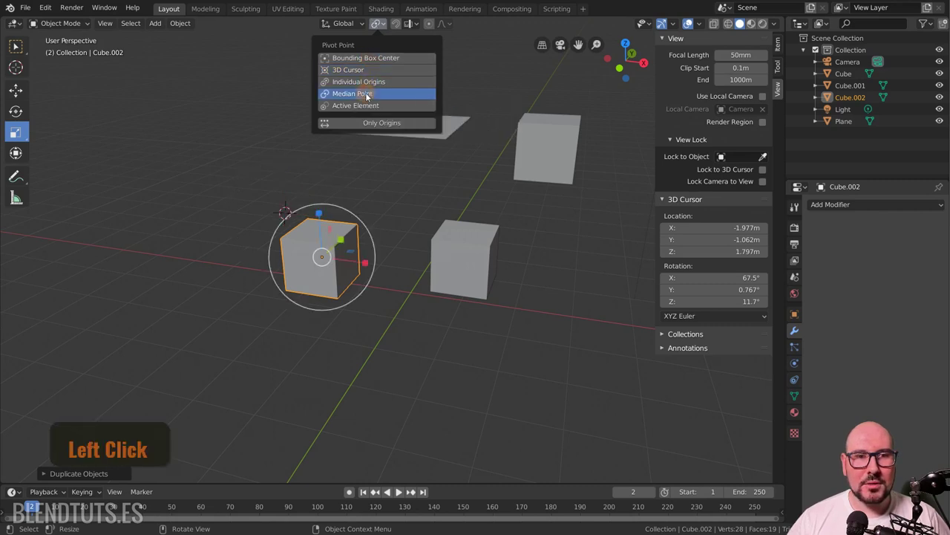
Set the pivot to Active Element and test-rotate the selection around Cube.001.
click(435, 126)
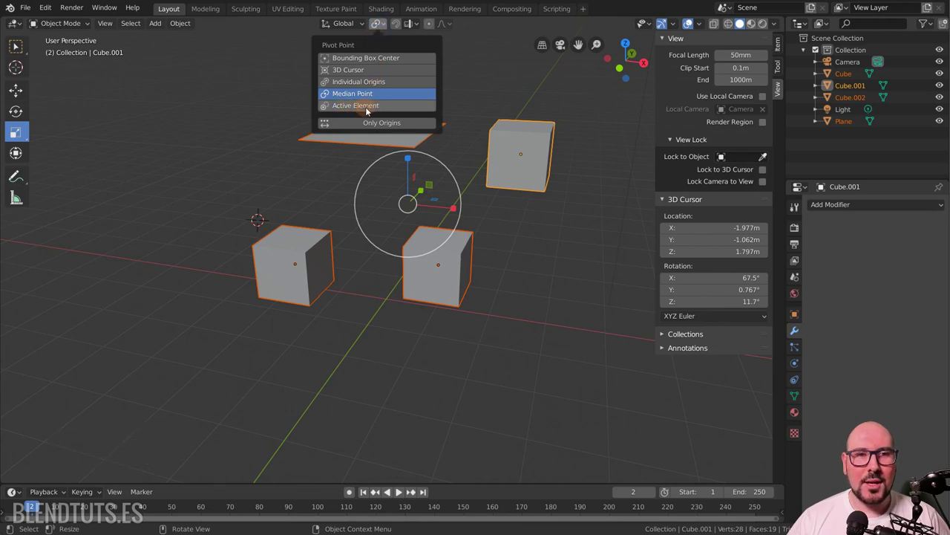
click(376, 111)
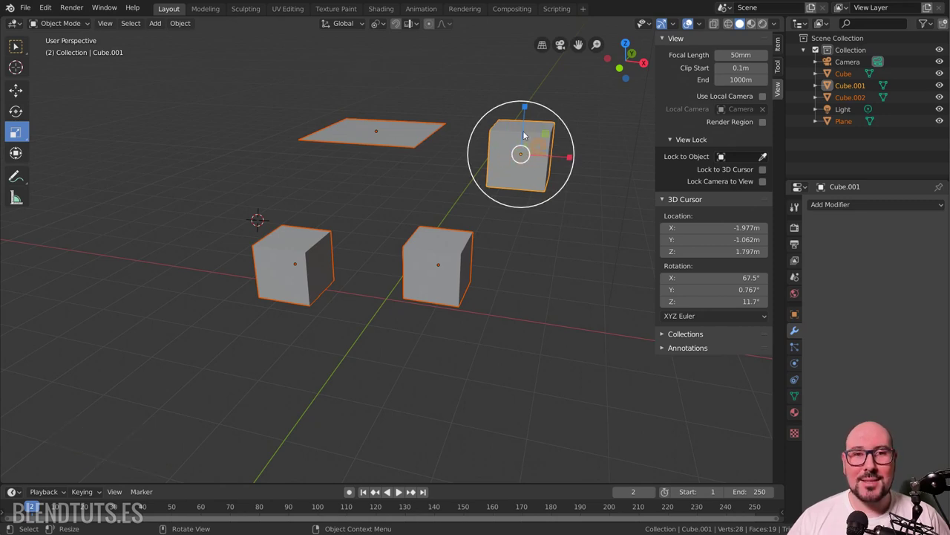
click(389, 131)
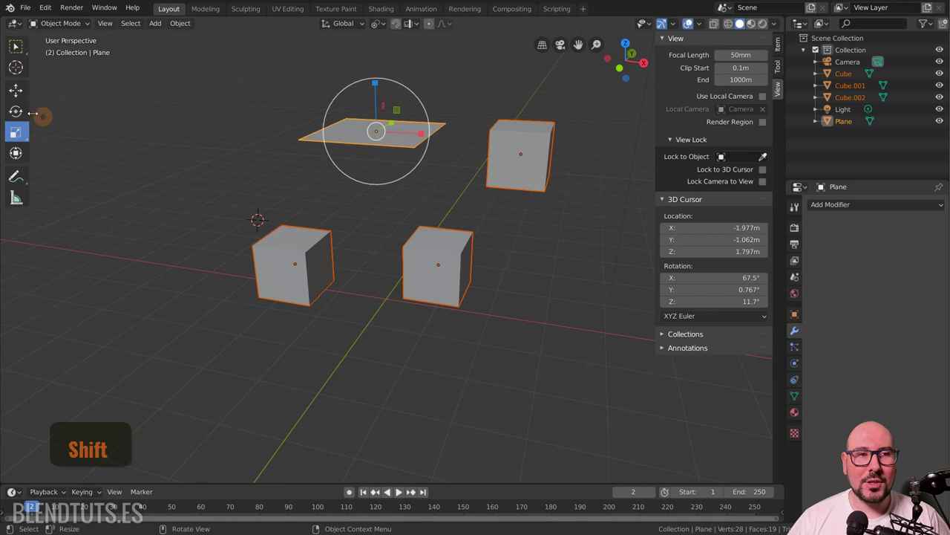
click(32, 114)
key(r)
right_click(490, 136)
click(527, 167)
key(r)
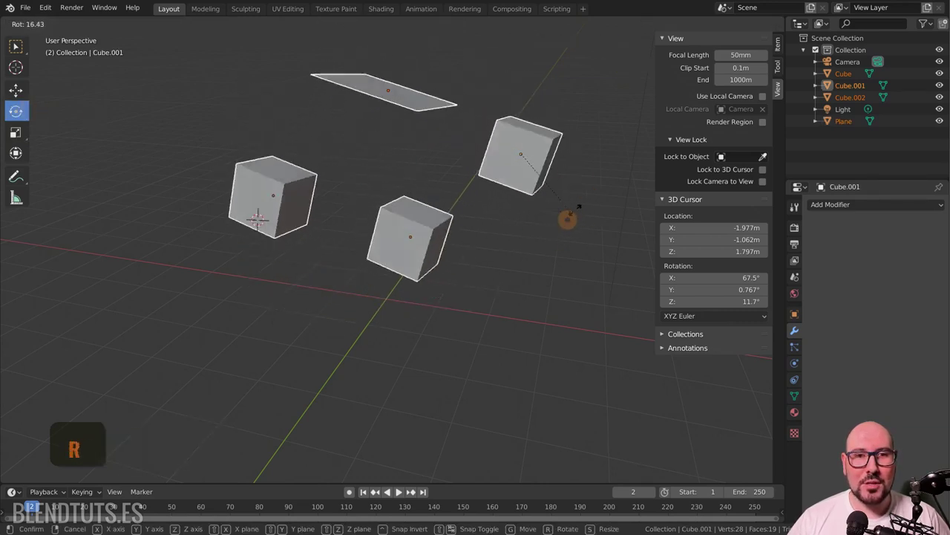
Cancel the rotation and set the pivot point to Bounding Box Center.
right_click(586, 205)
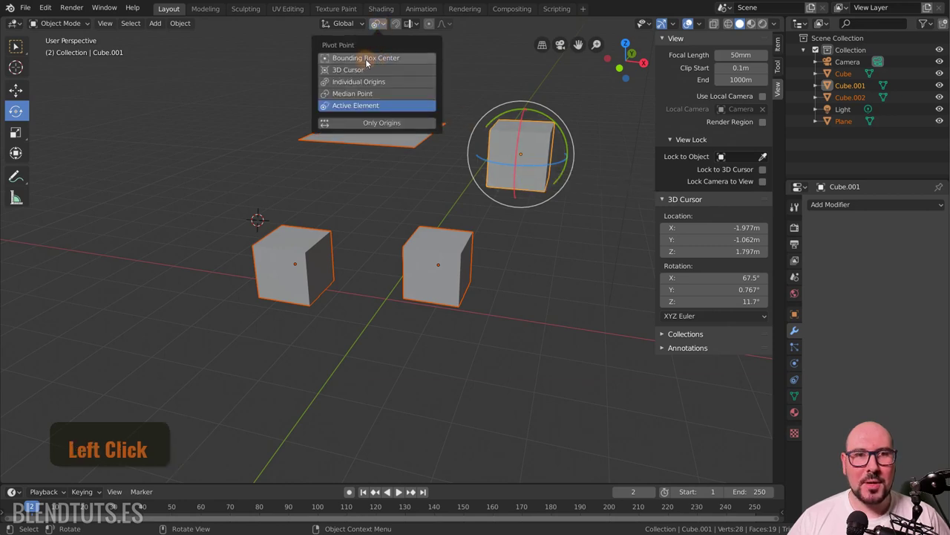
click(378, 61)
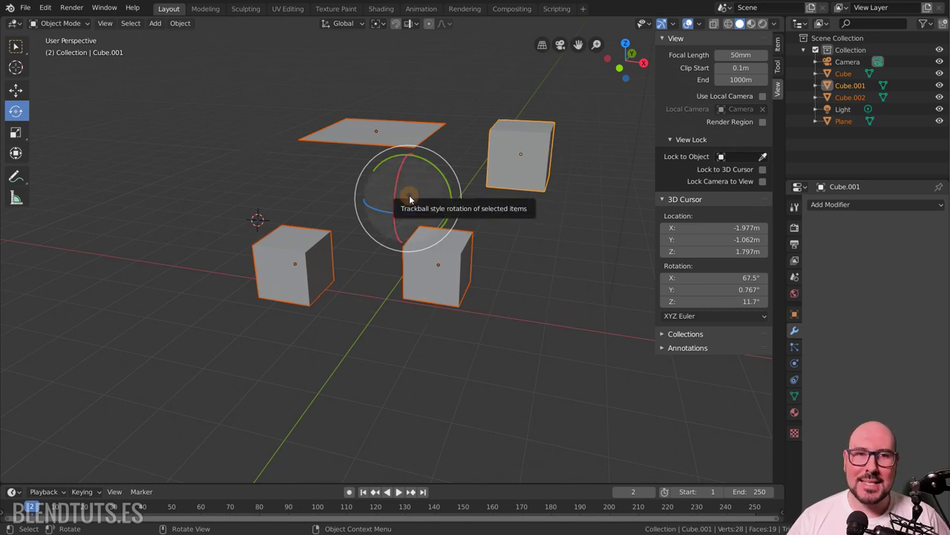
click(383, 28)
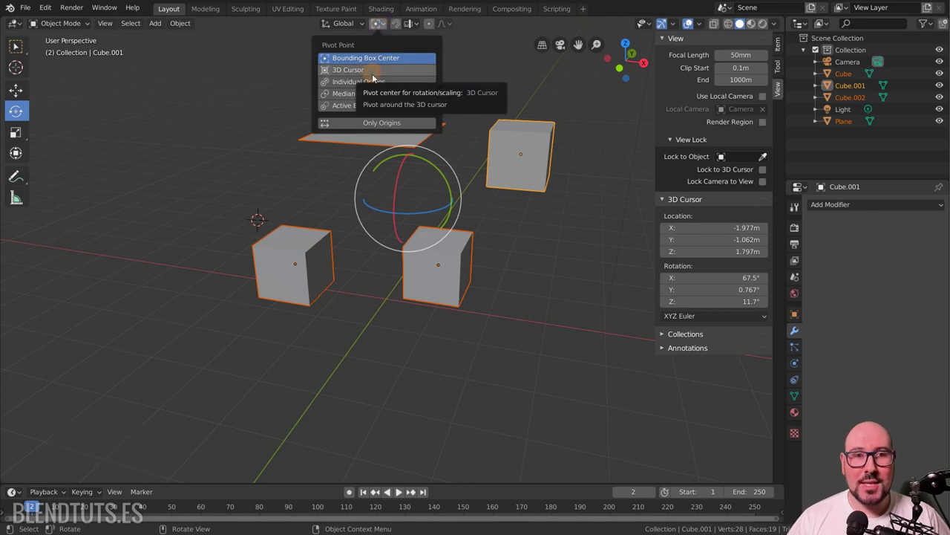
Set the pivot to Individual Origins and test rotating and scaling, cancelling each.
click(376, 86)
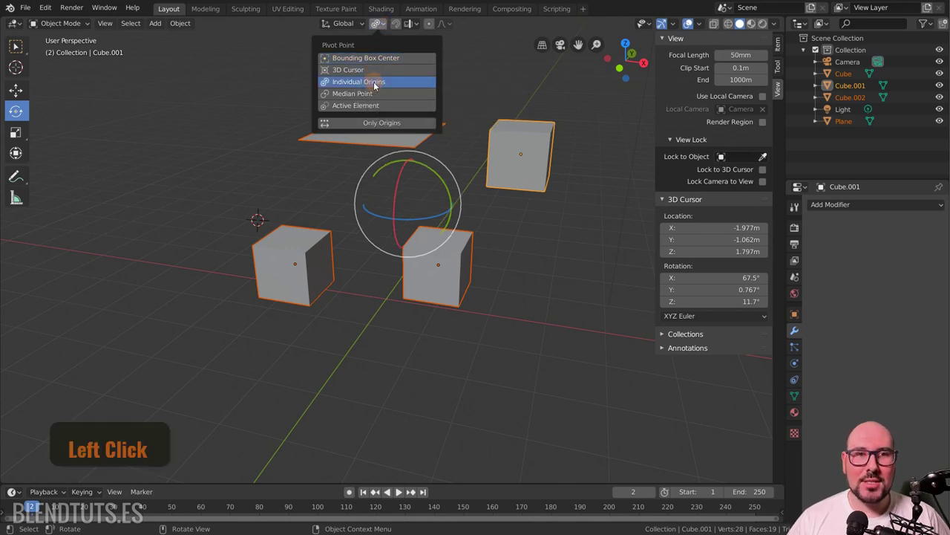
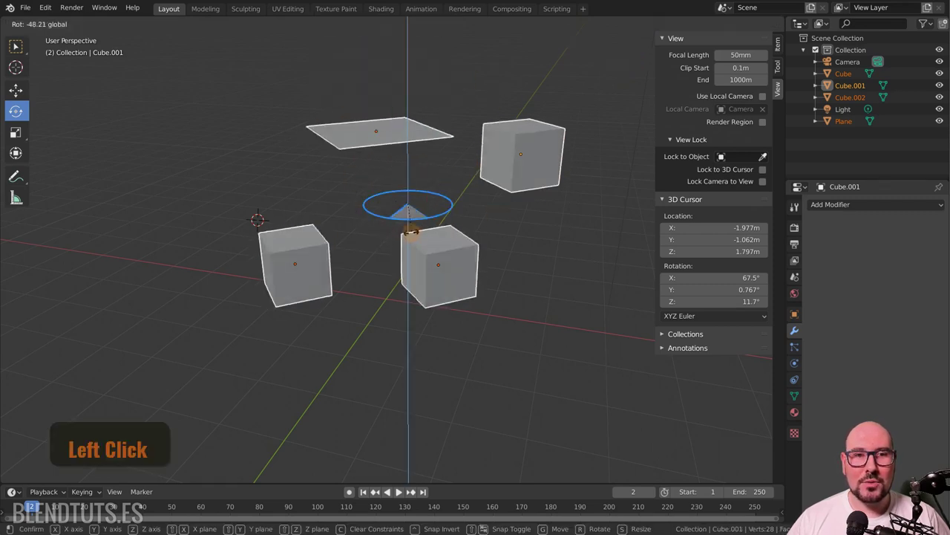
right_click(455, 213)
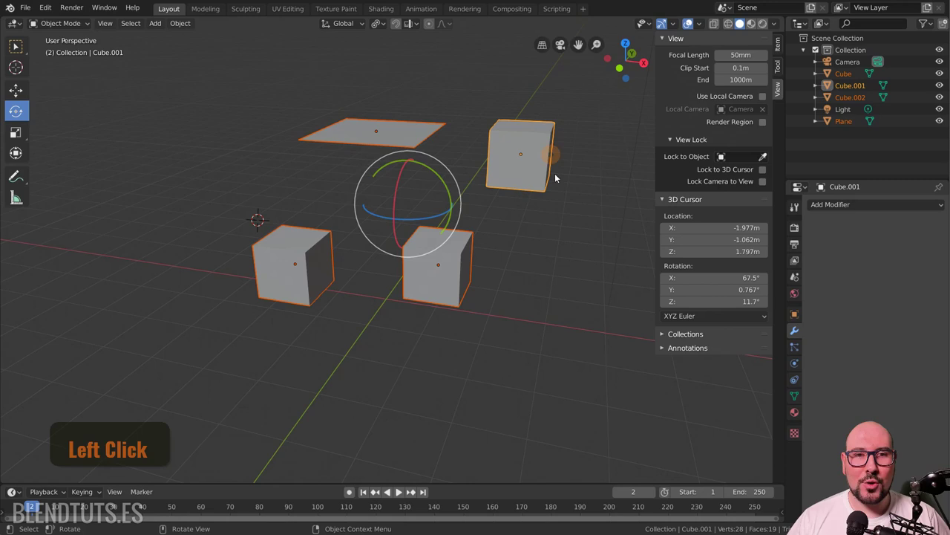
click(386, 25)
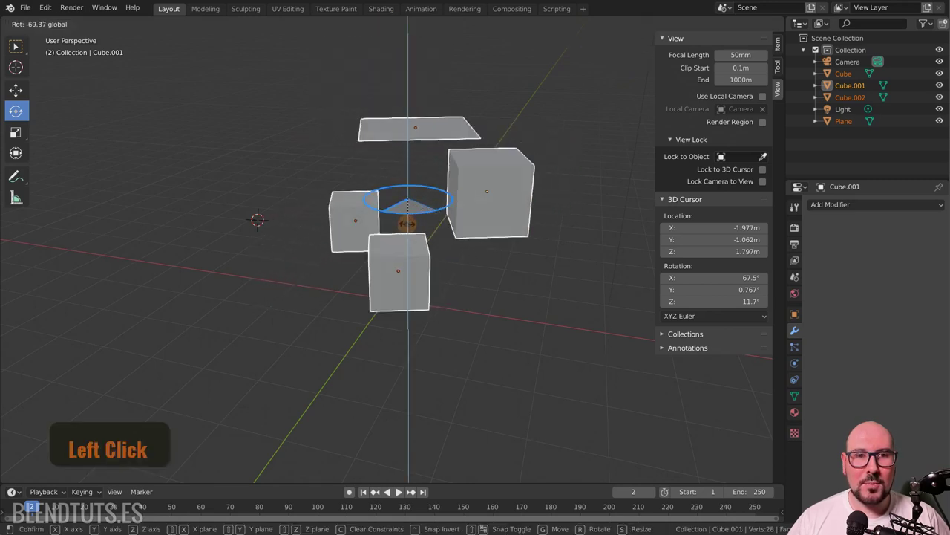
right_click(453, 221)
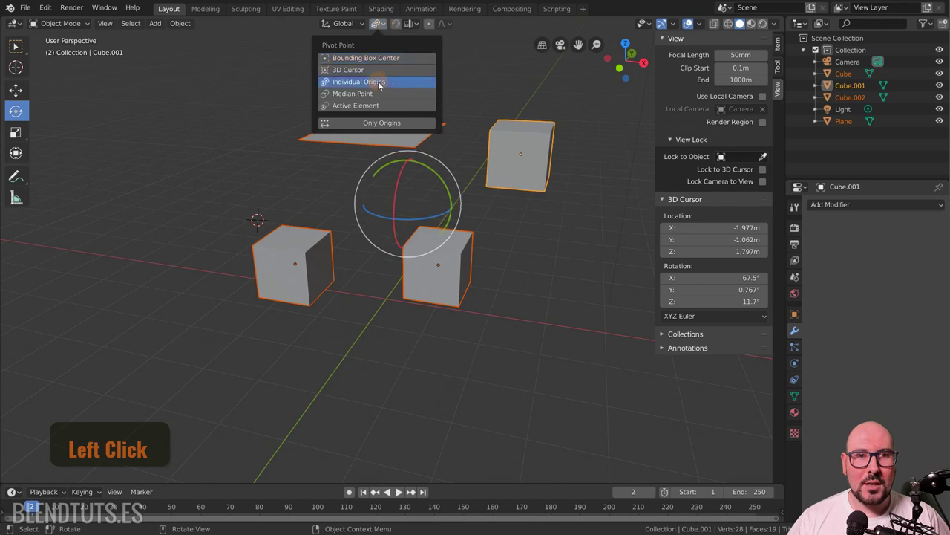
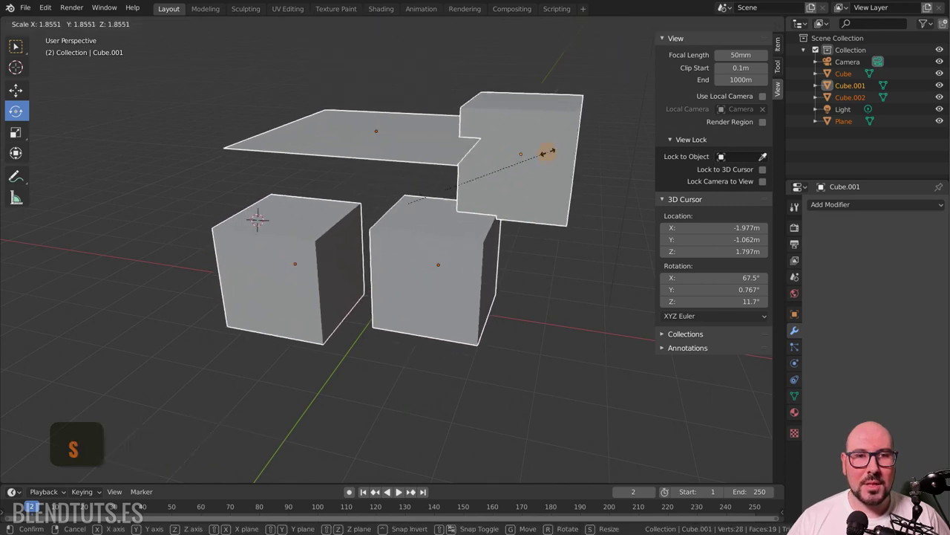
right_click(530, 169)
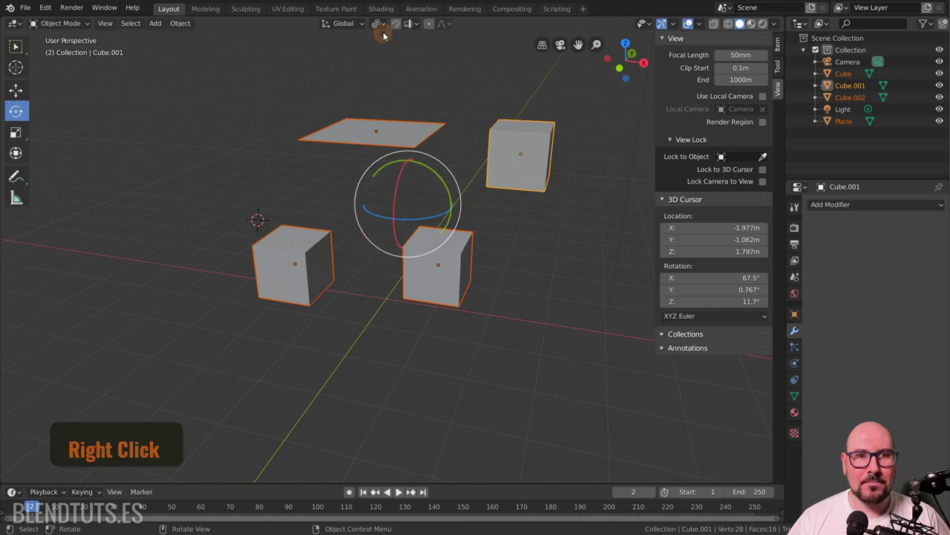
Set the pivot to Median Point and test rotating and scaling around it, cancelling each.
click(386, 27)
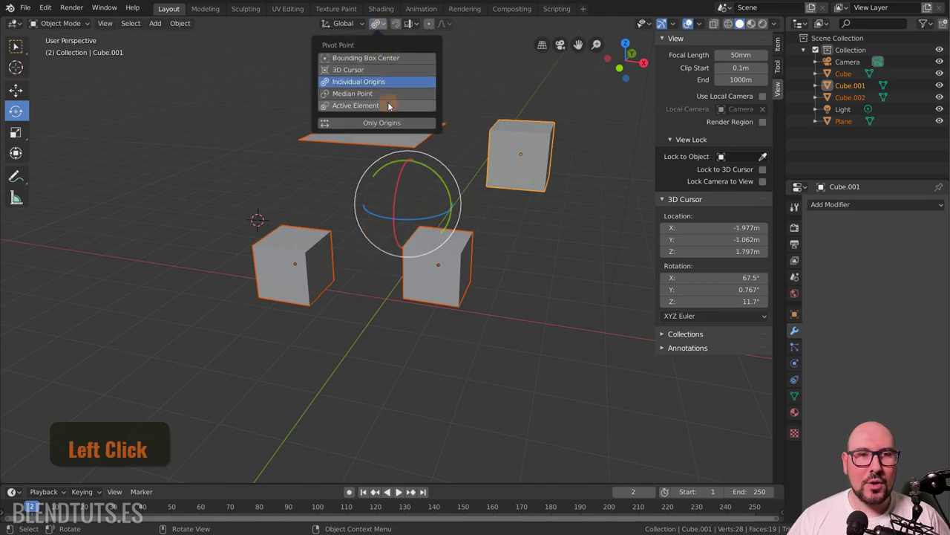
click(384, 100)
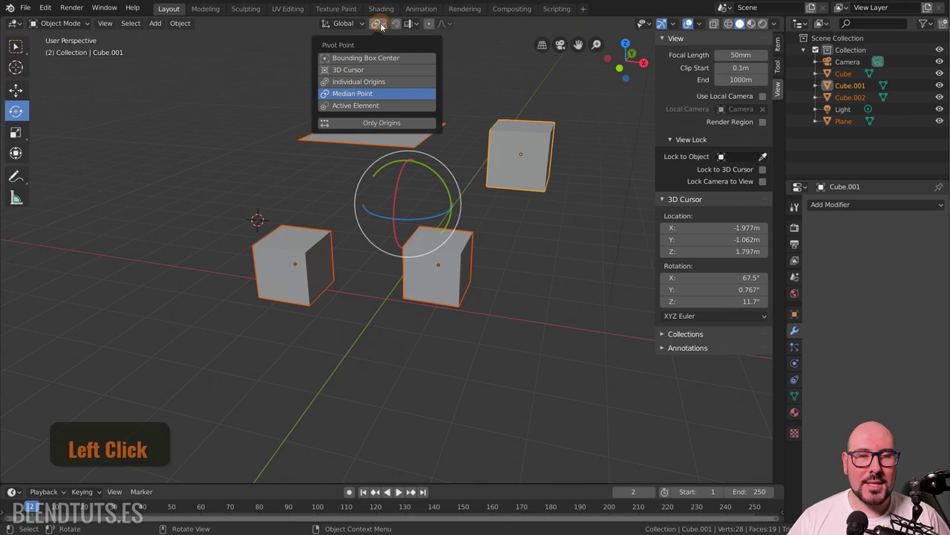
click(391, 126)
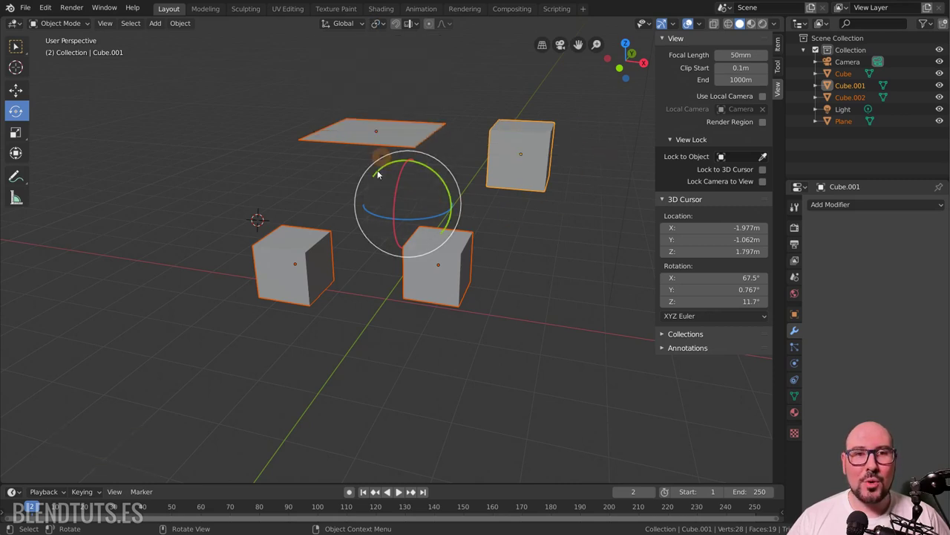
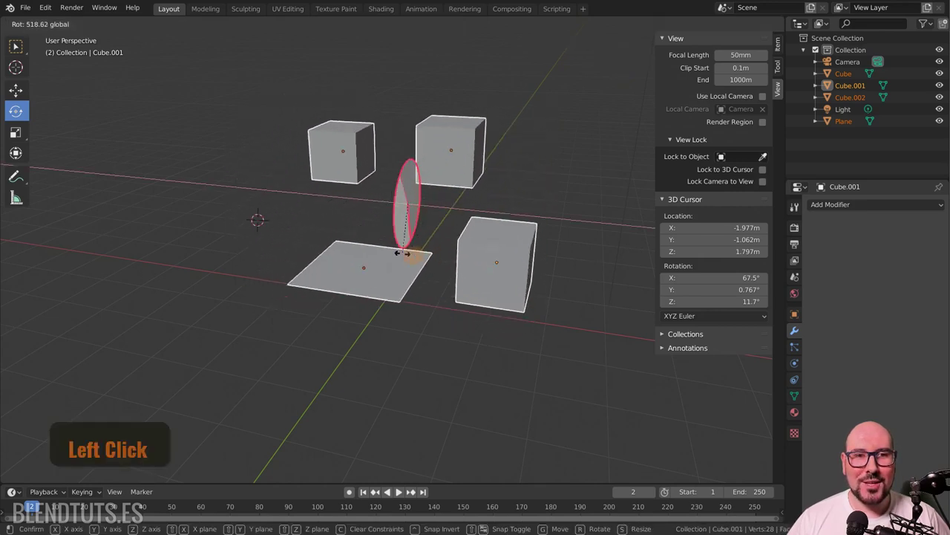
right_click(458, 233)
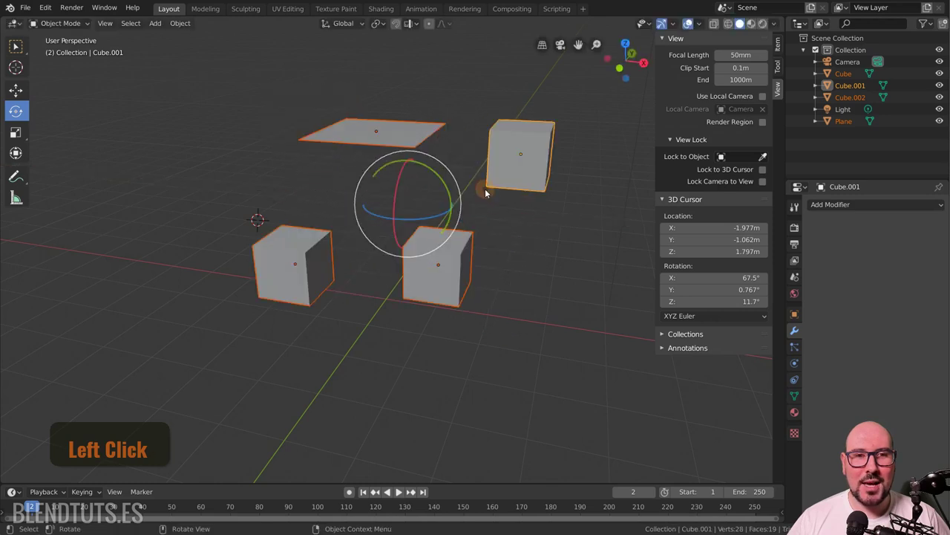
key(s)
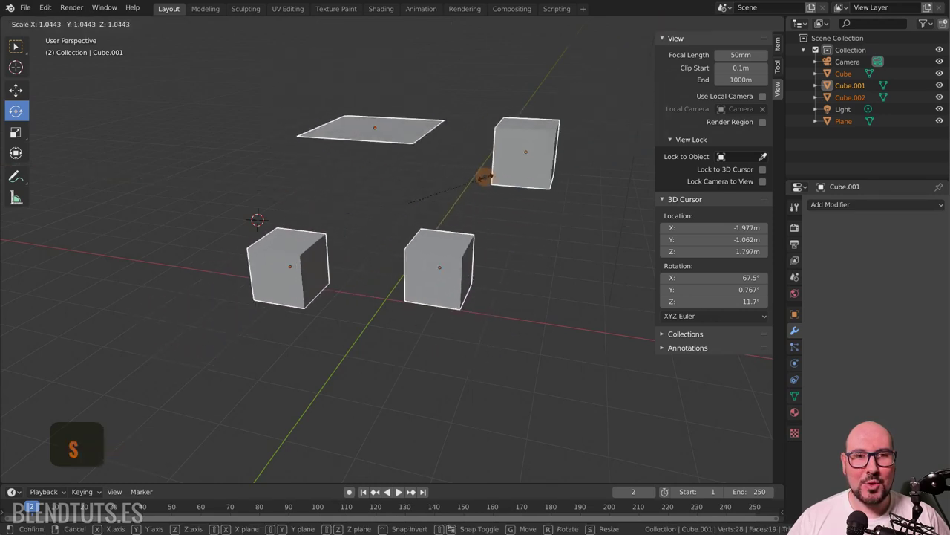
key(s)
right_click(475, 193)
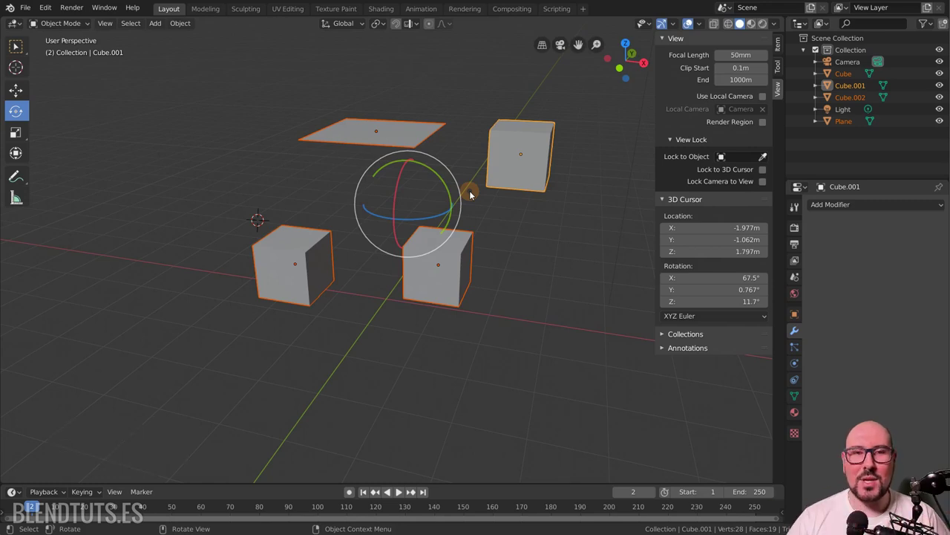
Test moving, scaling and rotating the selection again, cancelling each to keep it in place.
key(g)
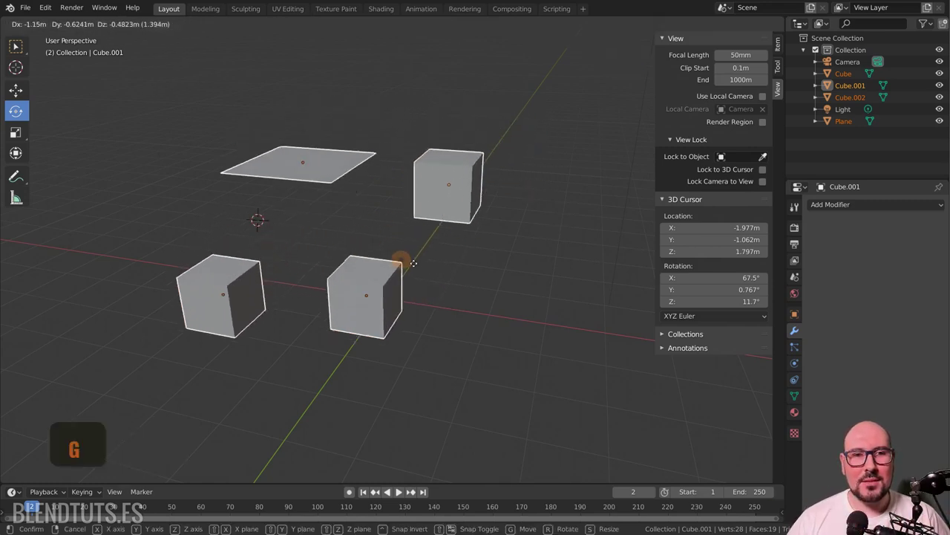
right_click(490, 260)
key(s)
right_click(478, 196)
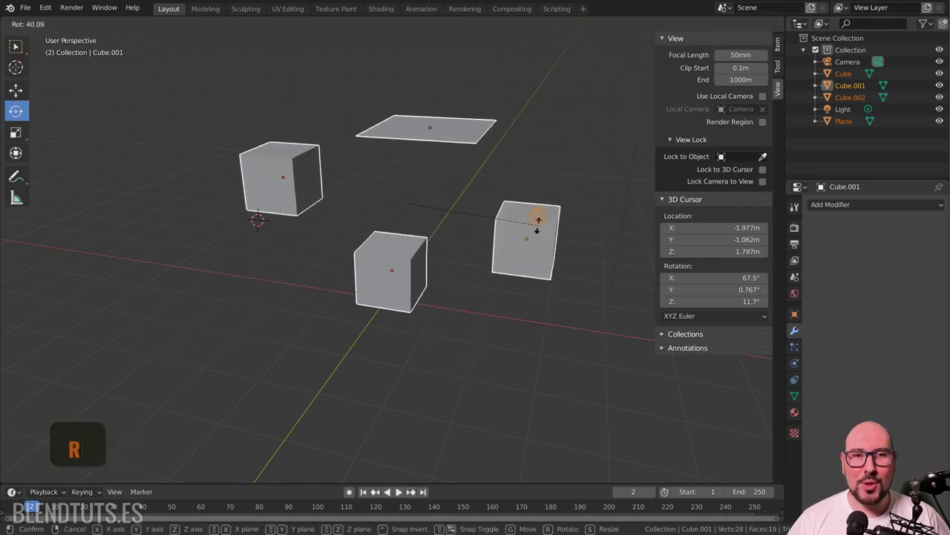
right_click(498, 271)
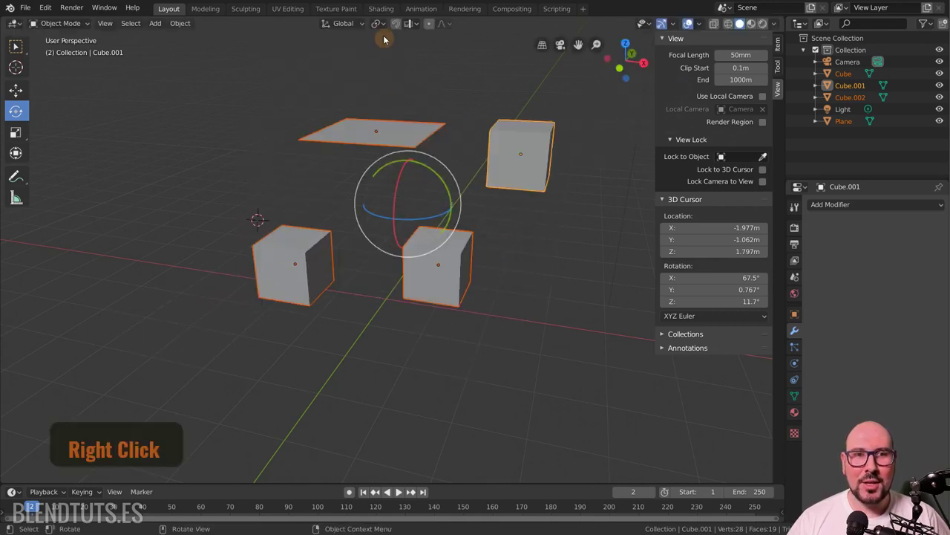
click(384, 29)
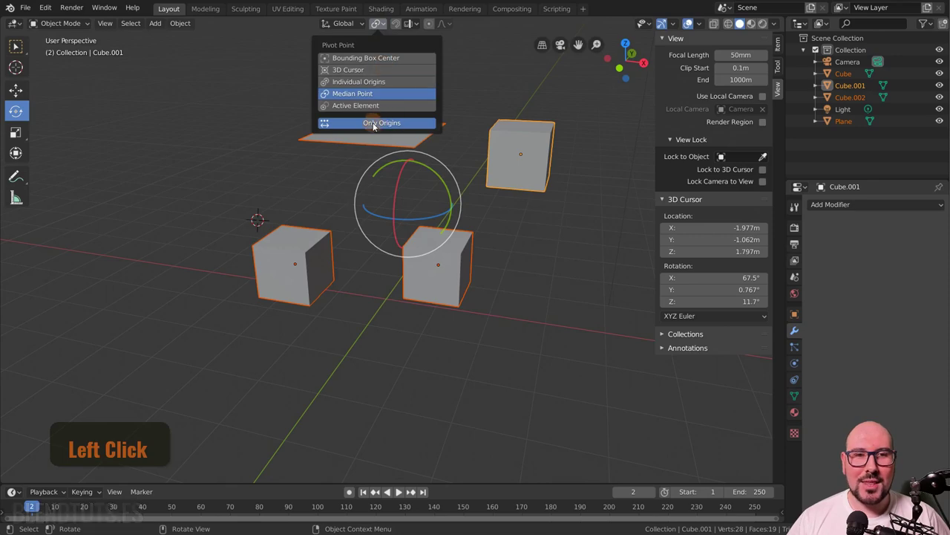